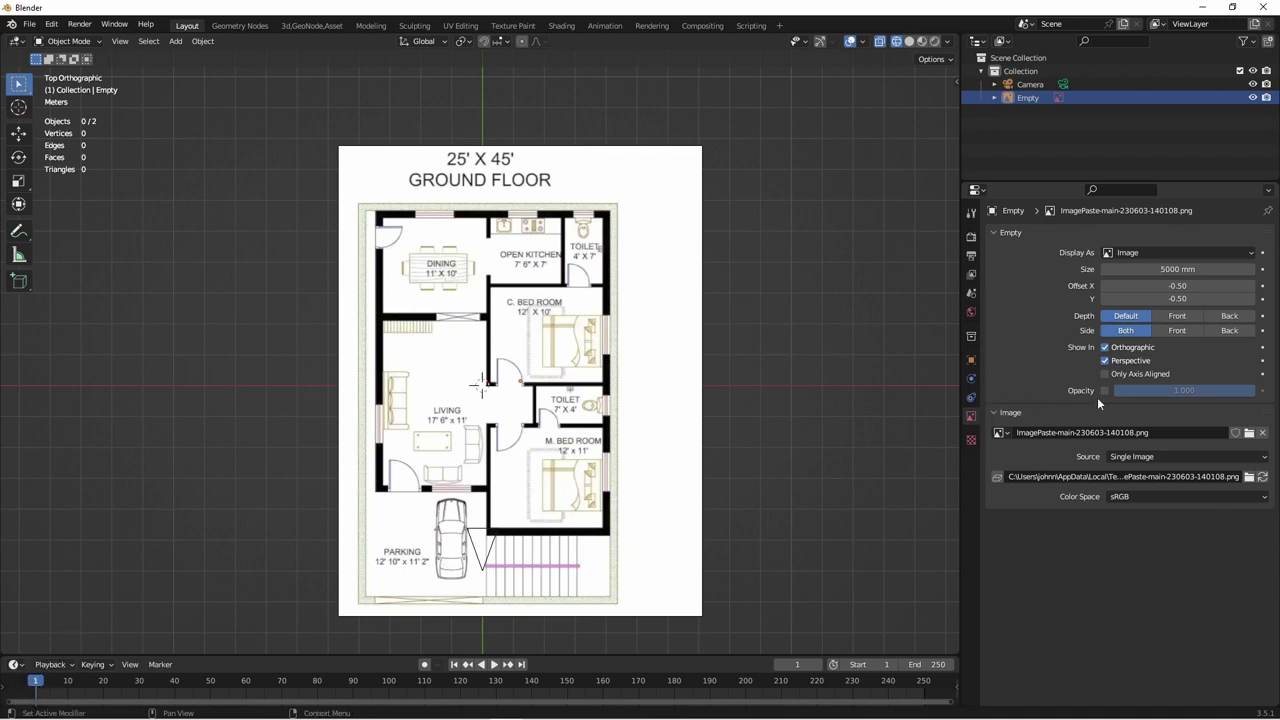
Lower the reference image Empty's opacity to about 0.08 so the plan fades behind the grid
{"action": "left_click_drag", "start_coordinate": [1111, 393], "coordinate": [1232, 399]}
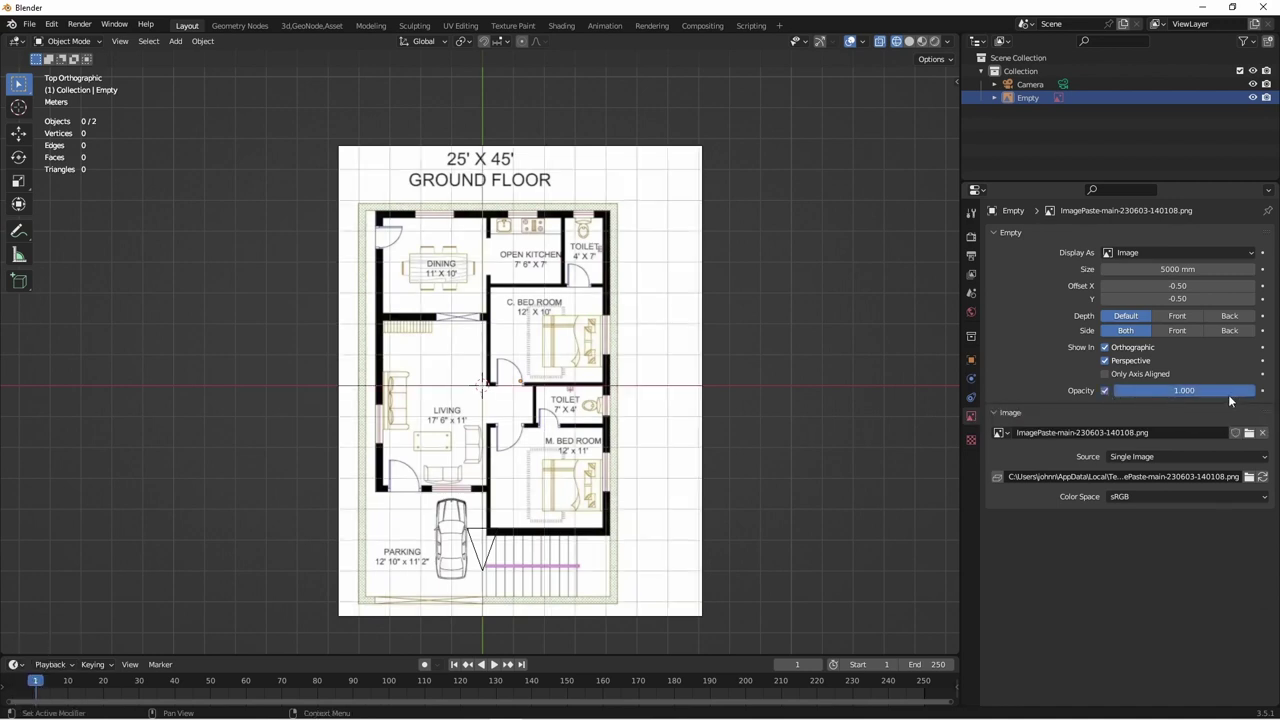
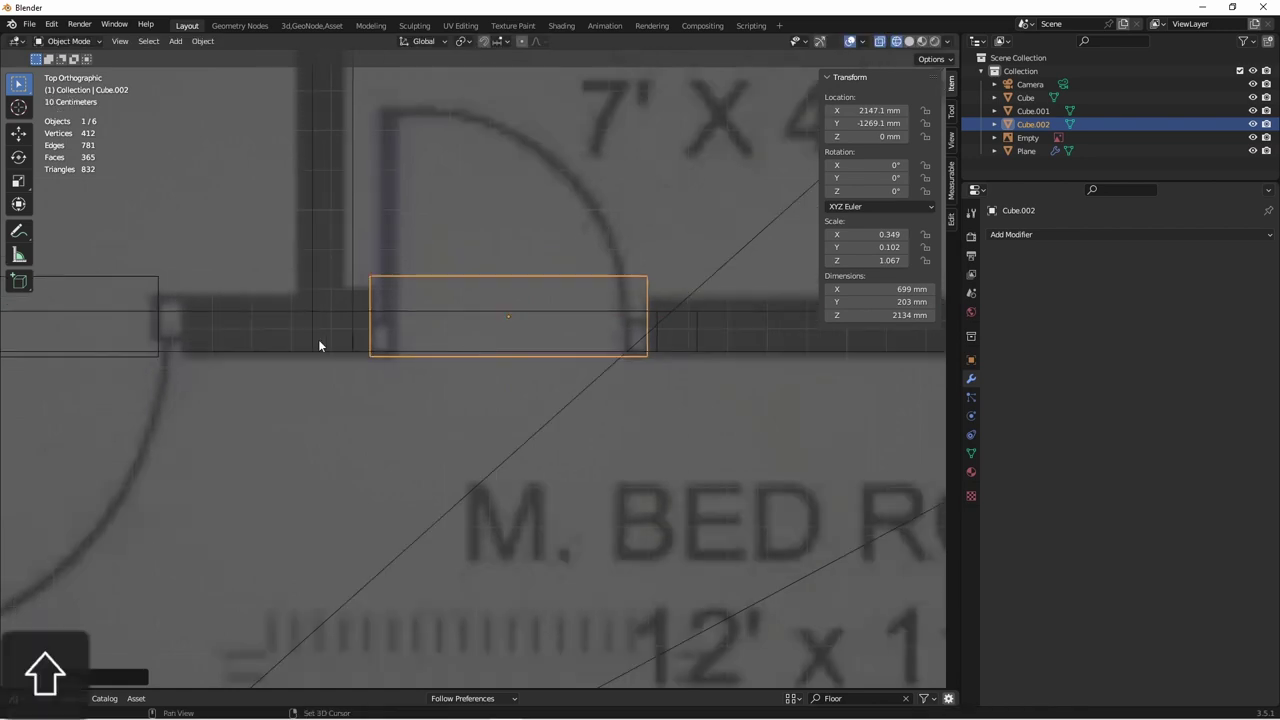
Position the second door cutter box over its doorway and stretch it to the 762 mm opening width
{"action": "left_click_drag", "start_coordinate": [715, 355], "coordinate": [457, 306]}
{"action": "left_click_drag", "start_coordinate": [460, 304], "coordinate": [503, 317]}
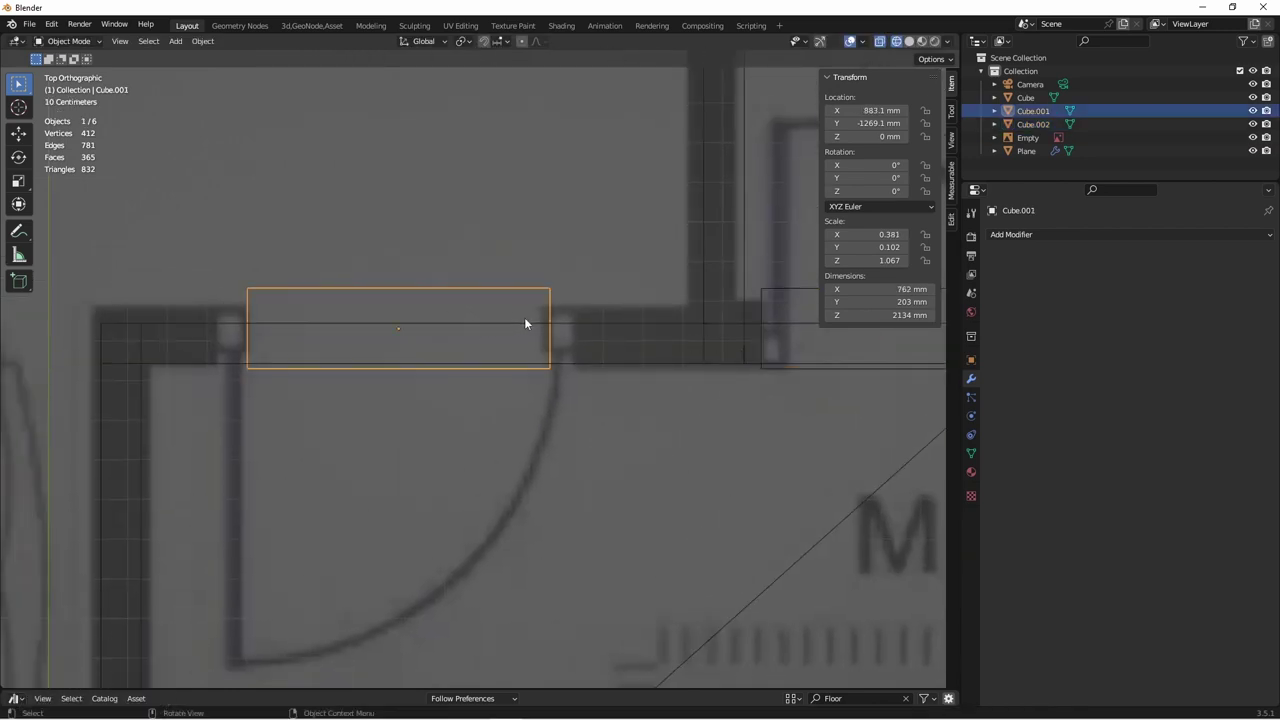
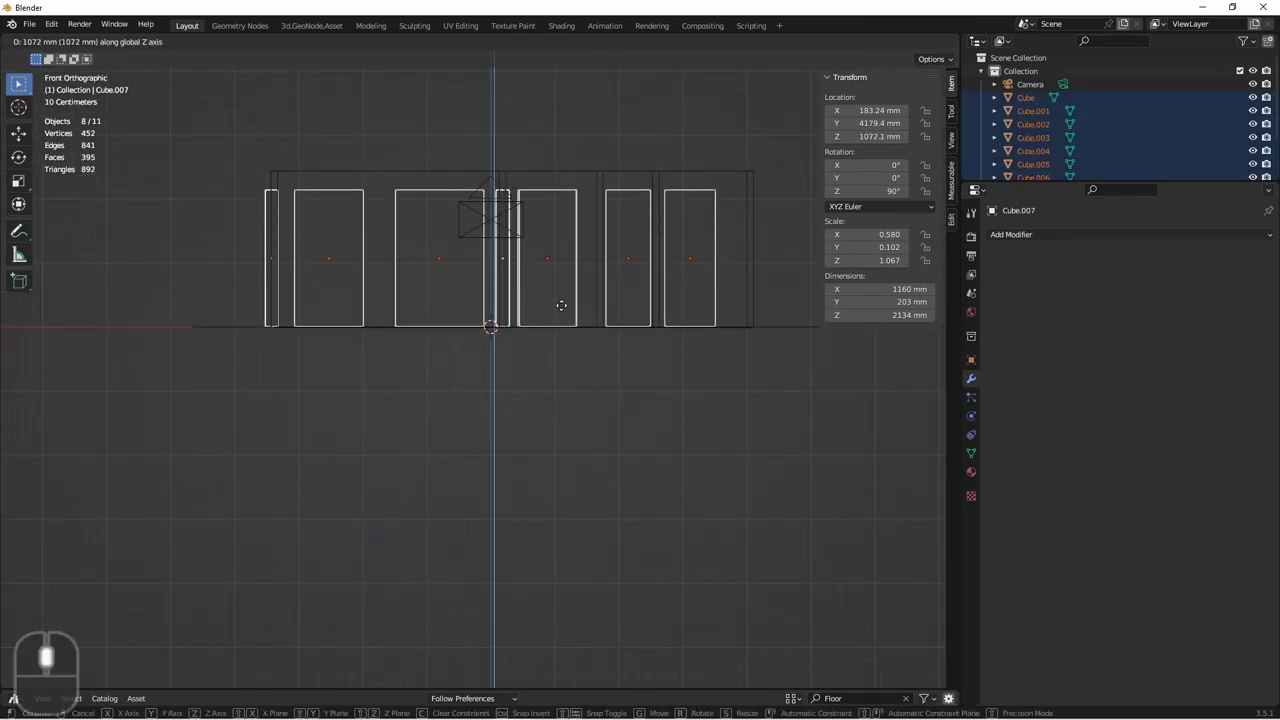
Zoom and pan the Front view to frame the door boxes' bottom edges against the floor level
{"action": "scroll", "scroll_direction": "up", "scroll_amount": 3}
{"action": "left_click_drag", "start_coordinate": [549, 386], "coordinate": [596, 260]}
{"action": "scroll", "scroll_direction": "up", "scroll_amount": 3}
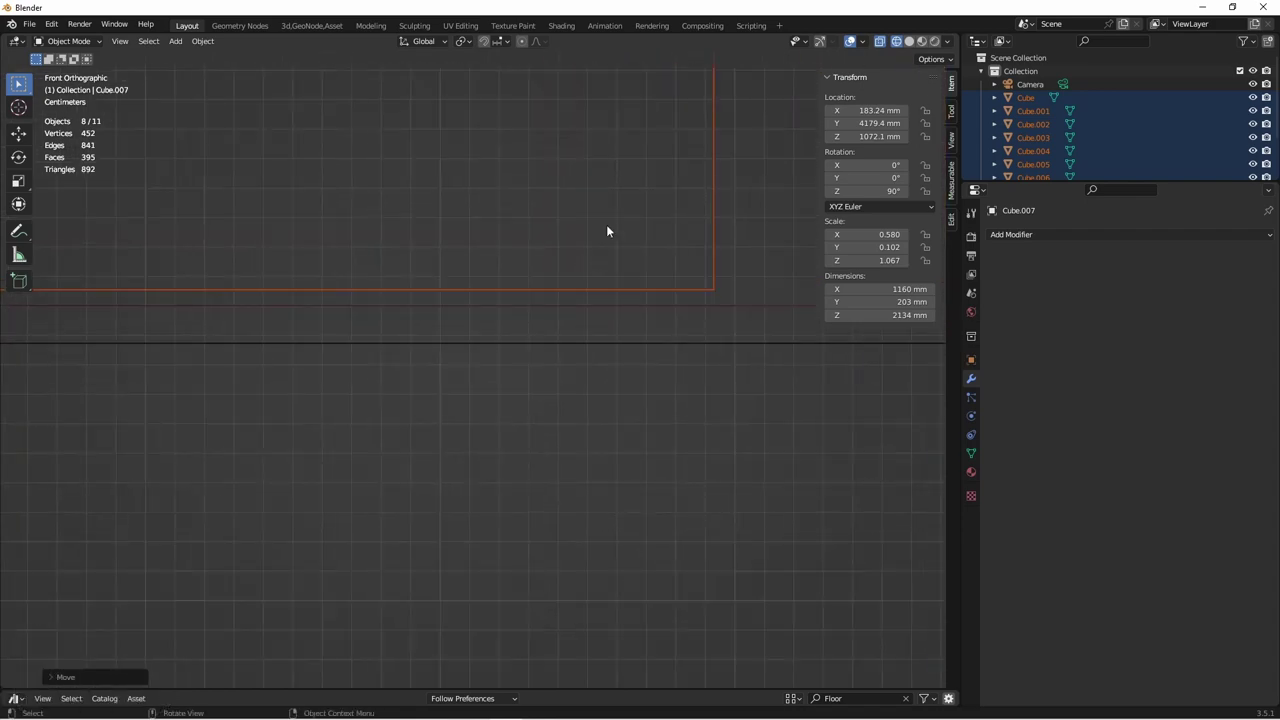
{"action": "scroll", "scroll_direction": "down", "scroll_amount": 3}
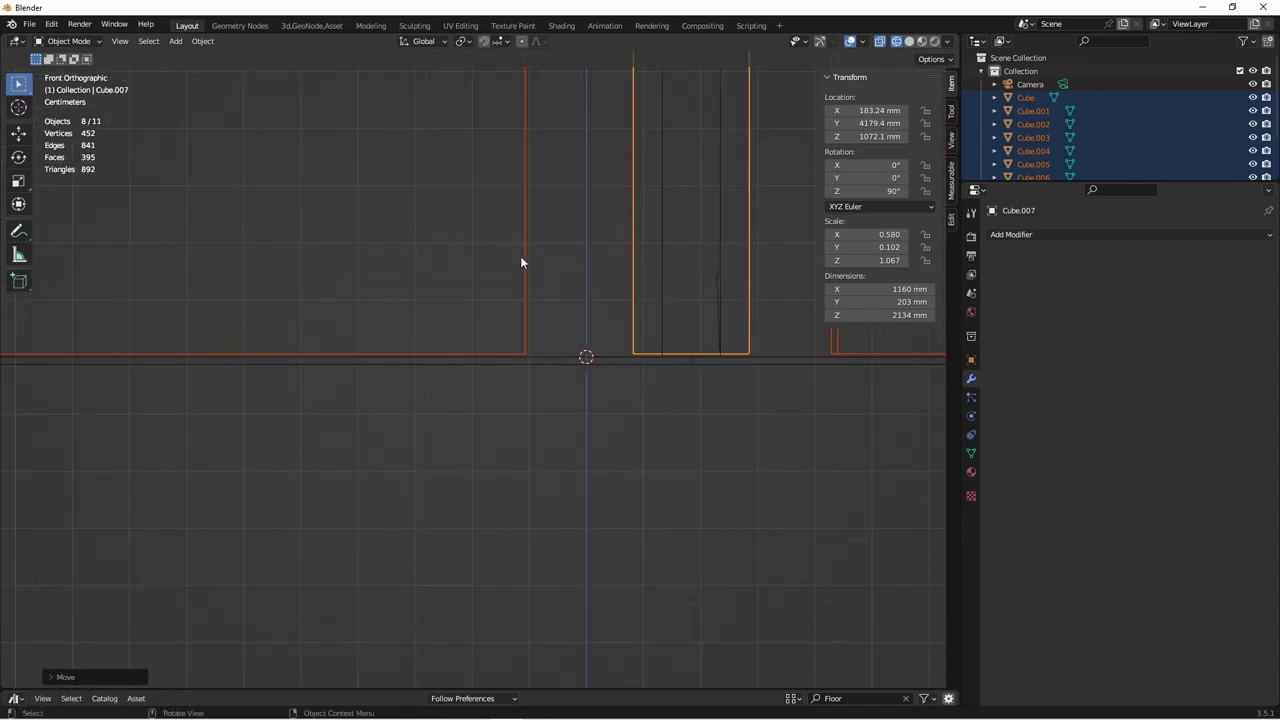